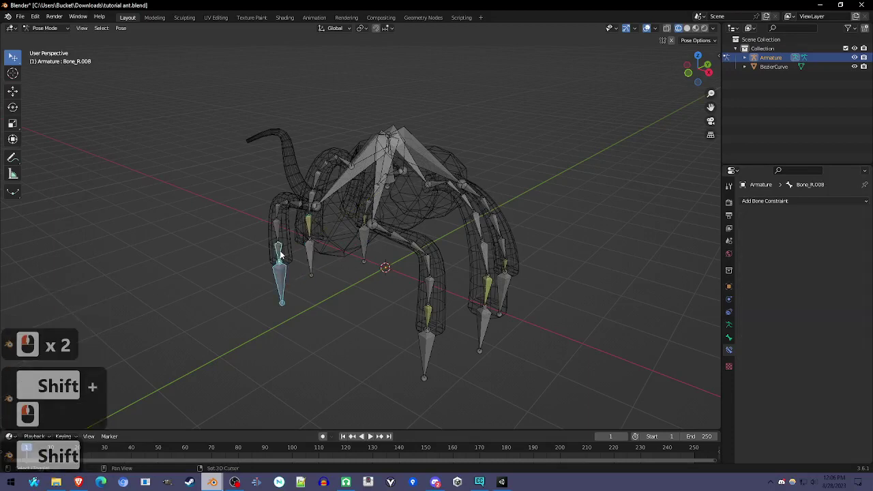
# - Add an IK constraint to the selected leg bone targeting Bone_R.009
pyautogui.press('i')
pyautogui.moveTo(282, 256); pyautogui.dragTo(364, 246)
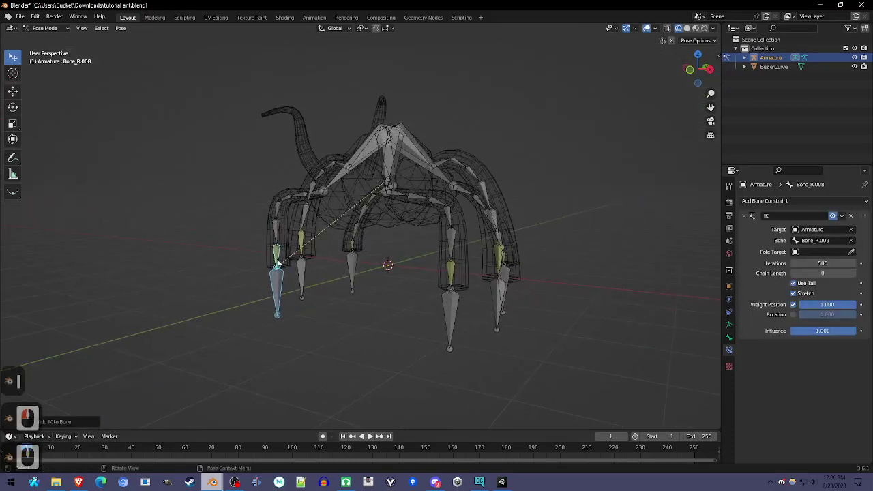
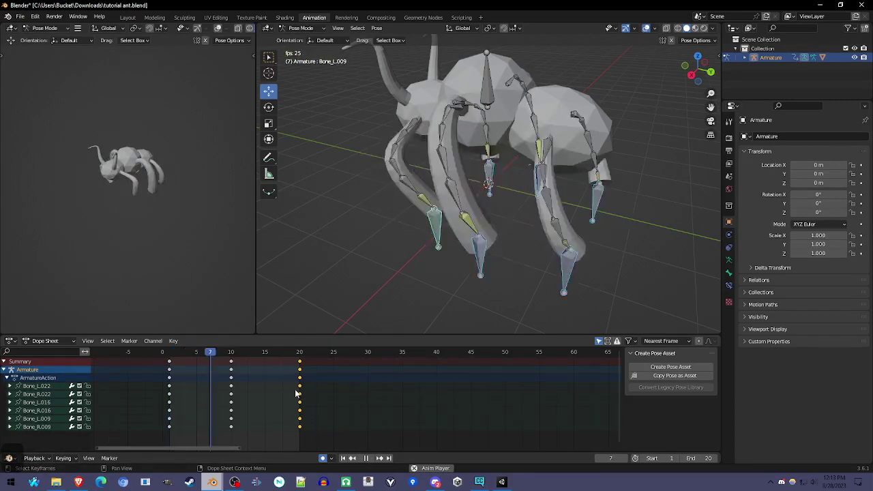
# - Orbit around the ant to watch the leg motion and scrub the timeline toward frame 19
pyautogui.middleClick(418, 263)
pyautogui.moveTo(514, 251); pyautogui.dragTo(511, 239)
pyautogui.middleClick(496, 267)
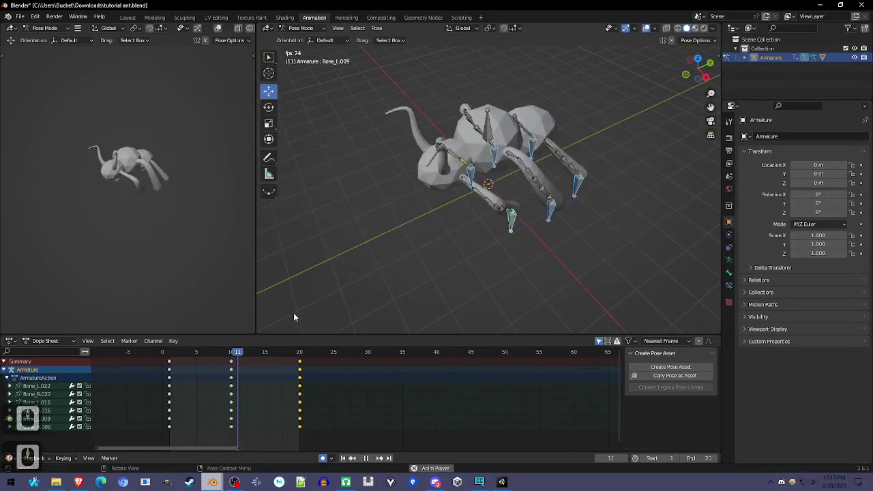
pyautogui.moveTo(469, 279); pyautogui.dragTo(518, 289)
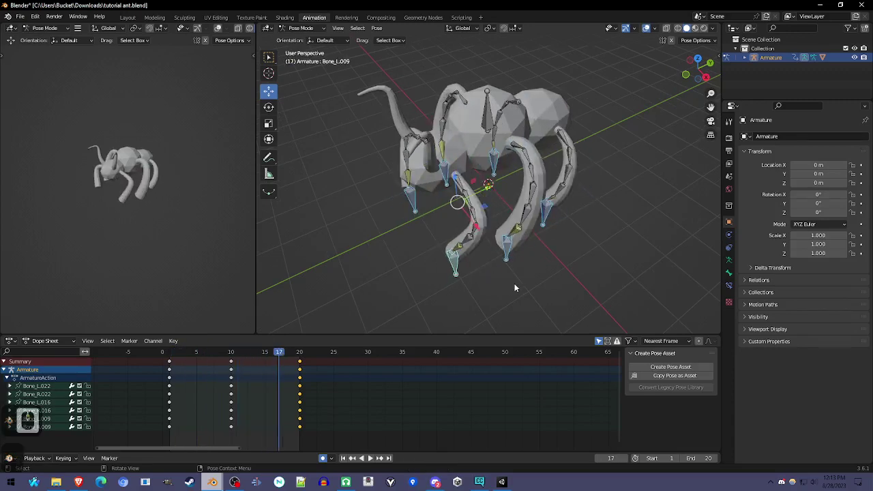
pyautogui.moveTo(468, 260); pyautogui.dragTo(293, 360)
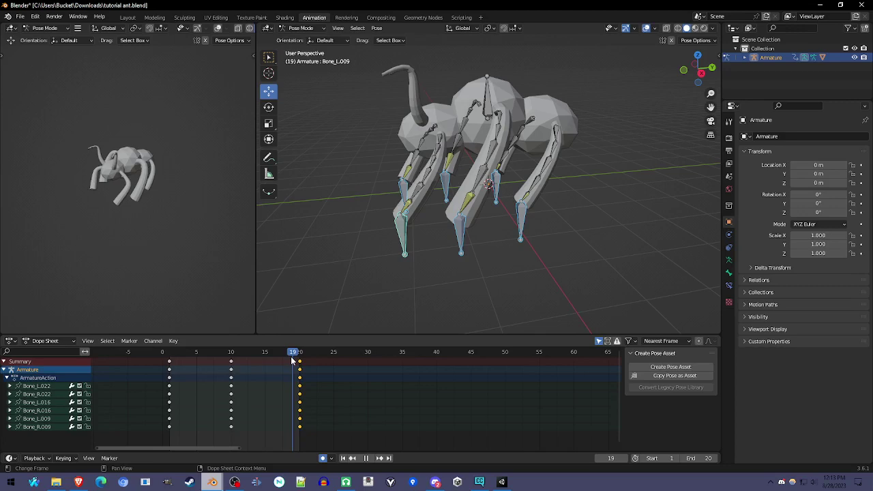